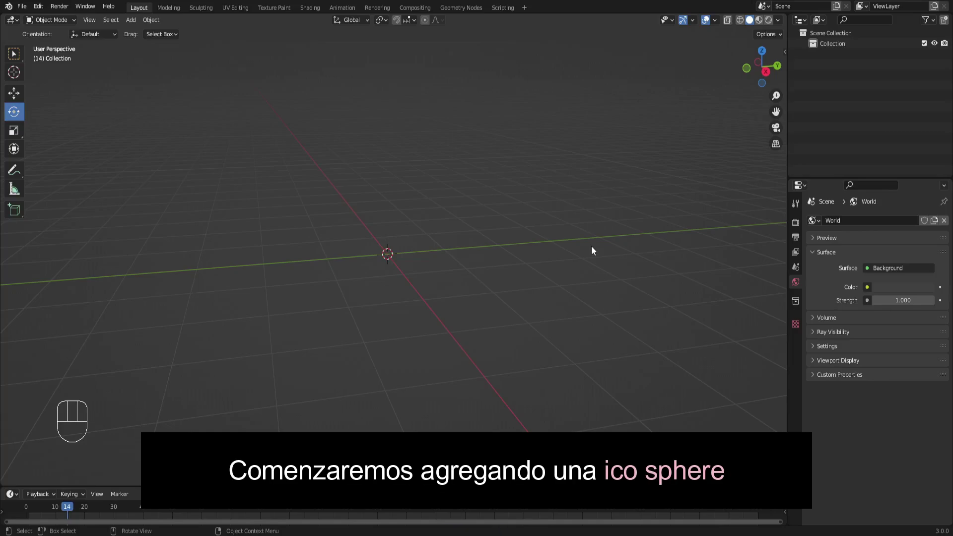
Add an Ico Sphere at the scene origin and select it.
{"action": "key", "text": "shift+a"}
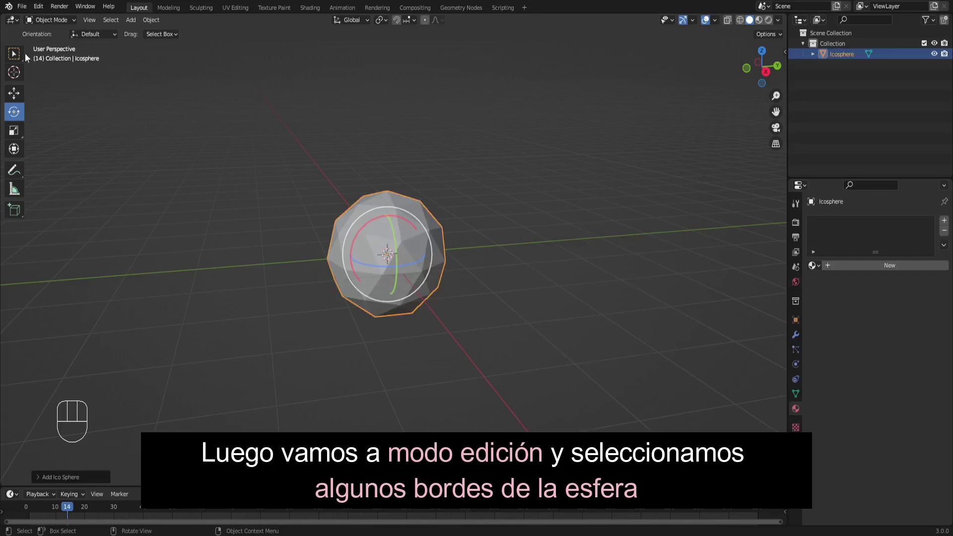
{"action": "left_click", "coordinate": [24, 55]}
In Edit Mode with edge select, pick a band of edges around the icosphere as the seam.
{"action": "key", "text": "Tab"}
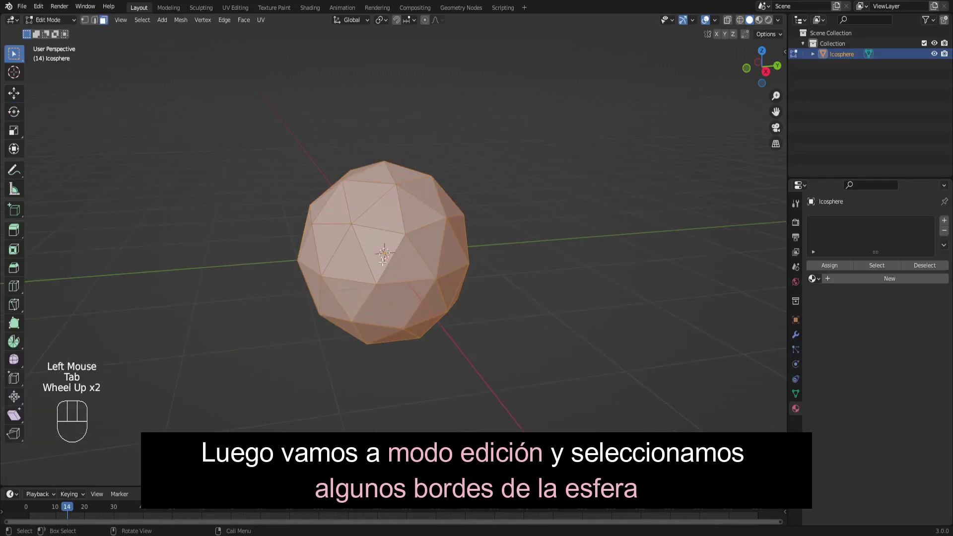
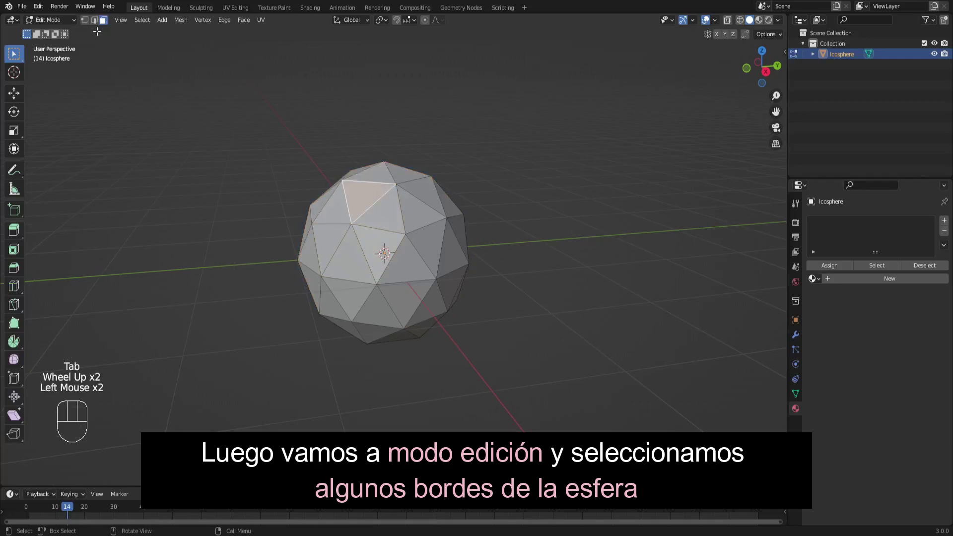
{"action": "left_click", "coordinate": [98, 23]}
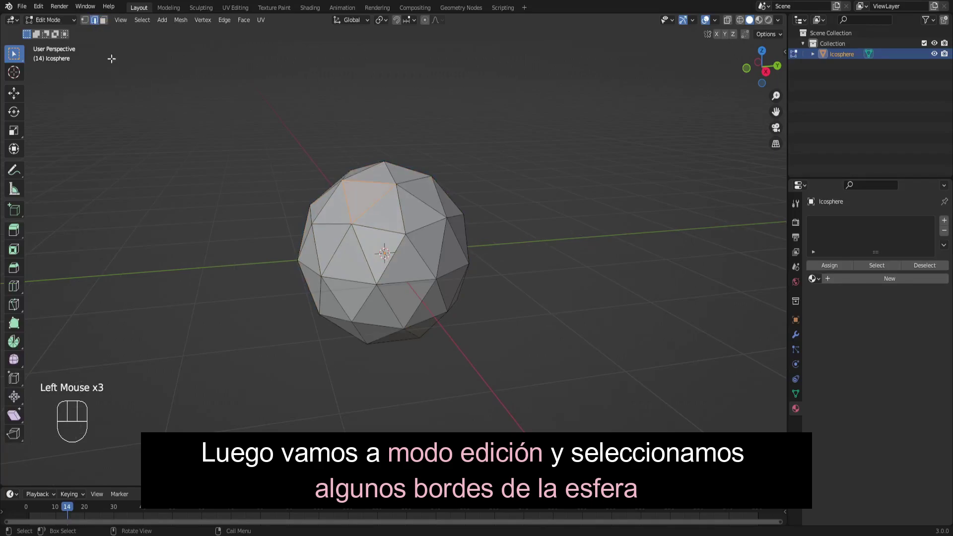
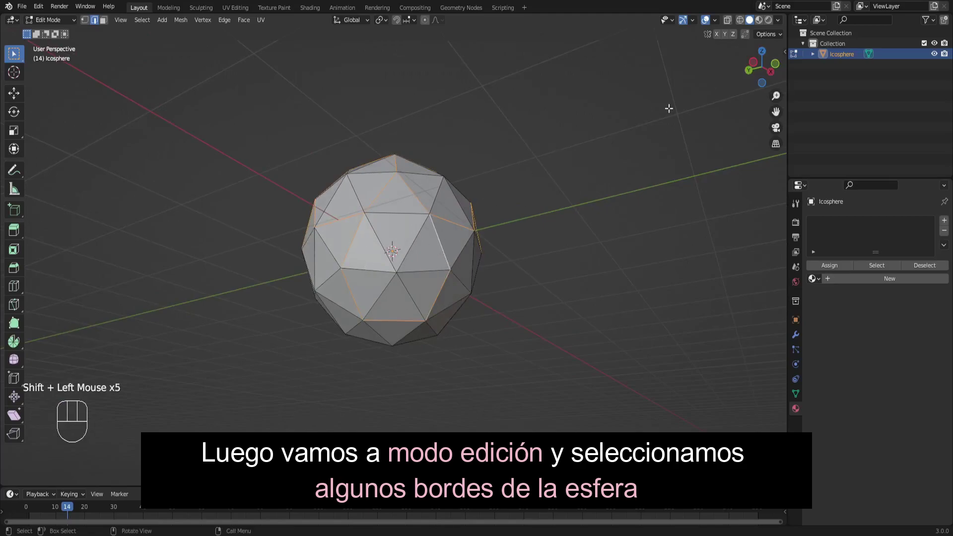
{"action": "left_click", "coordinate": [774, 79]}
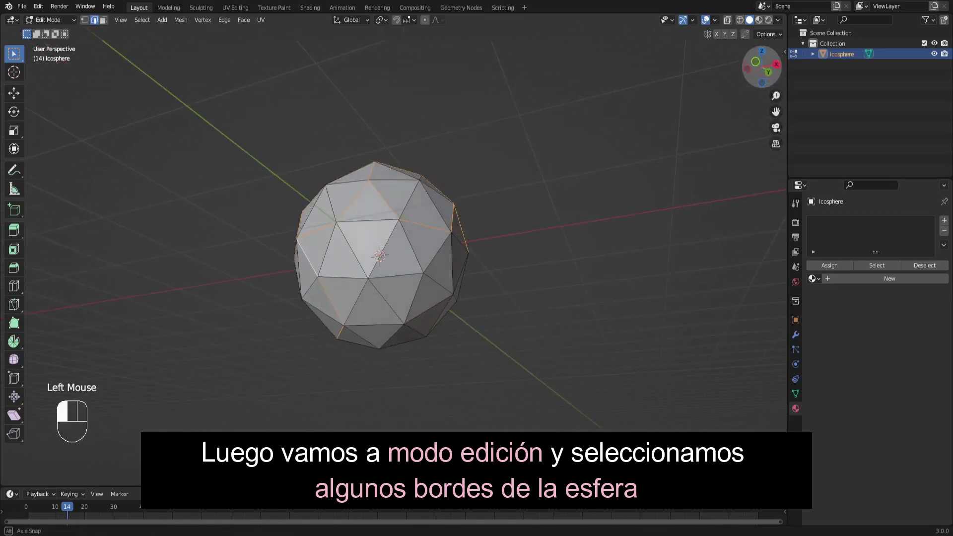
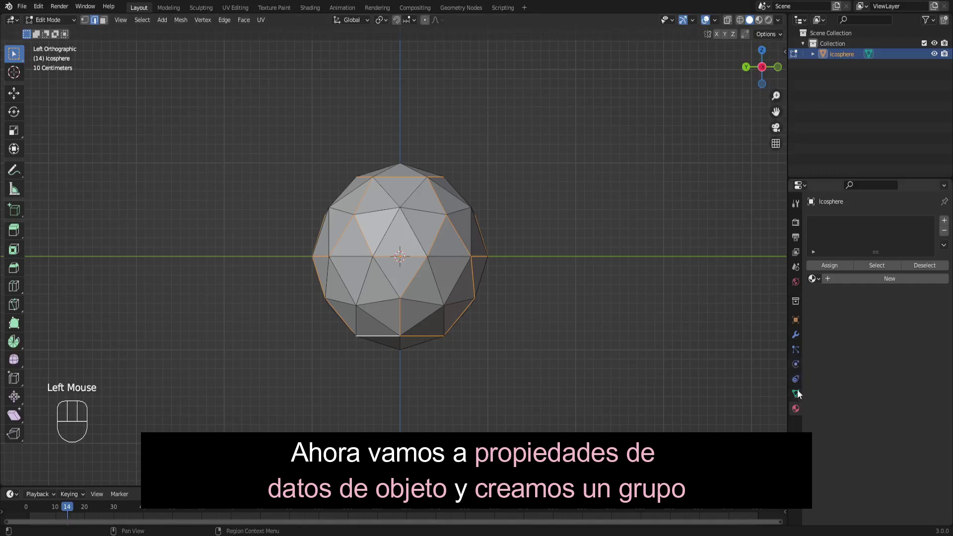
Create a vertex group 'Group' on the mesh and assign the seam edges to it.
{"action": "left_click", "coordinate": [799, 398]}
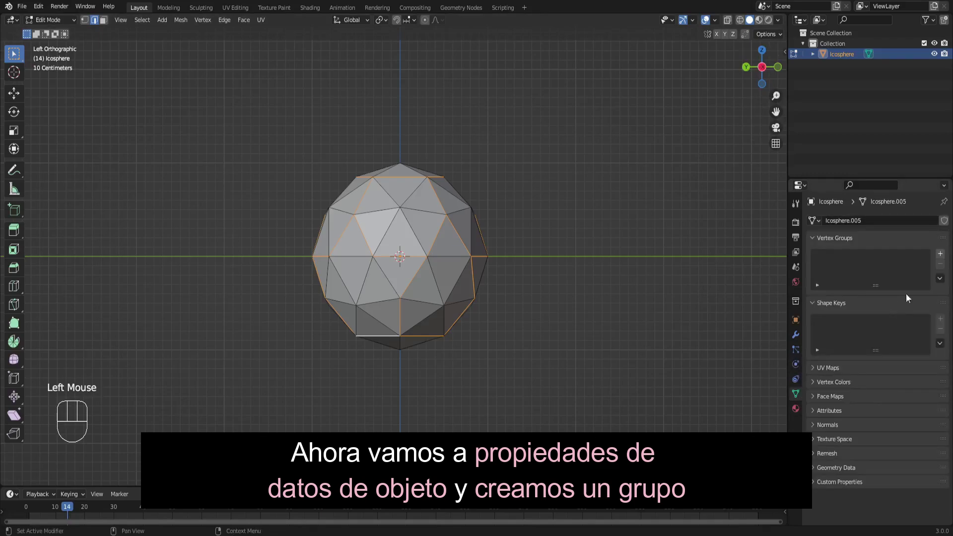
{"action": "left_click", "coordinate": [943, 258]}
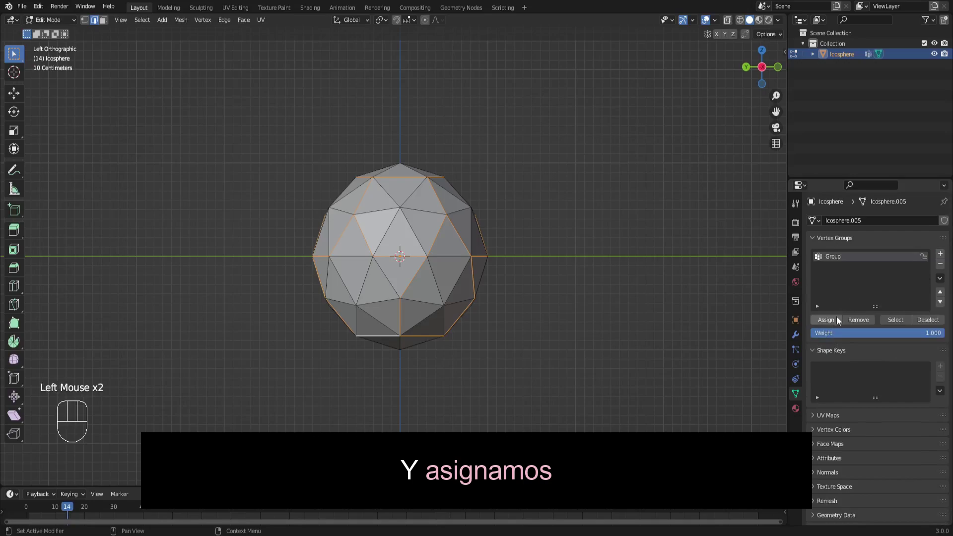
{"action": "left_click", "coordinate": [833, 326]}
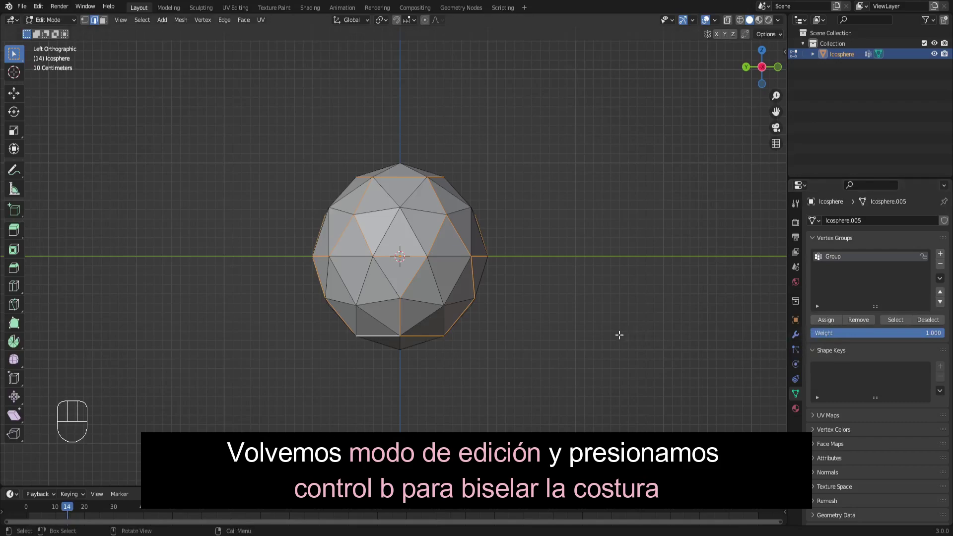
Bevel the selected seam edges into a narrow double band.
{"action": "key", "text": "ctrl+b"}
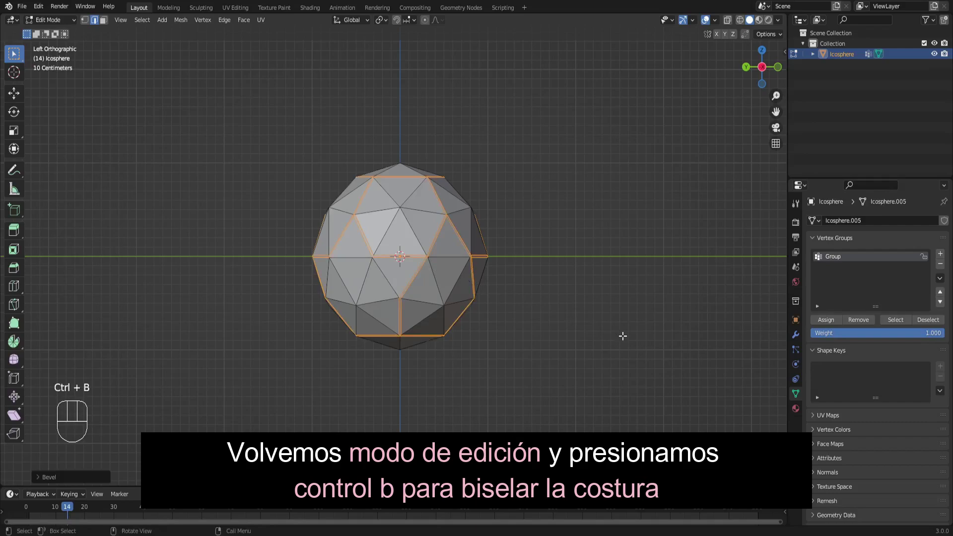
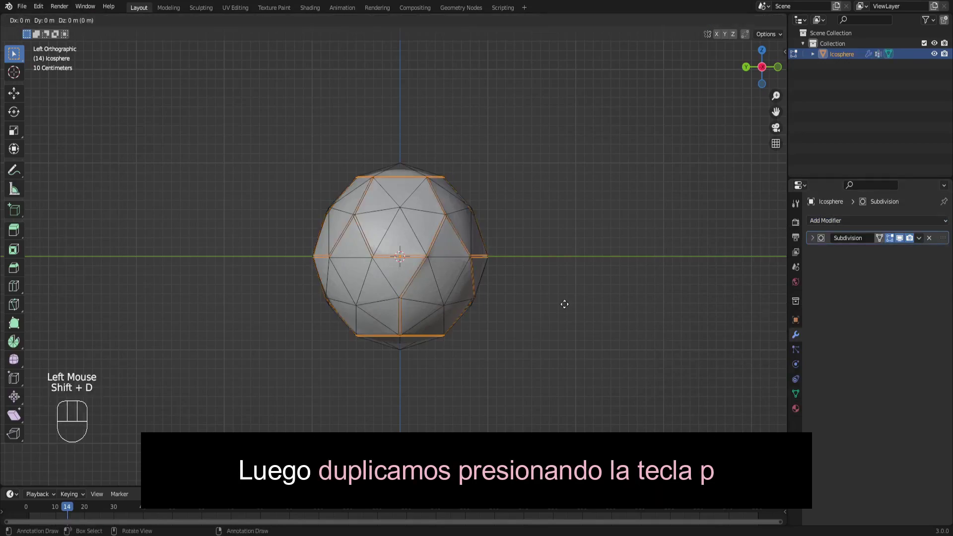
Separate the duplicated seam into Icosphere.001 and hide it, leaving the smooth sphere.
{"action": "key", "text": "p"}
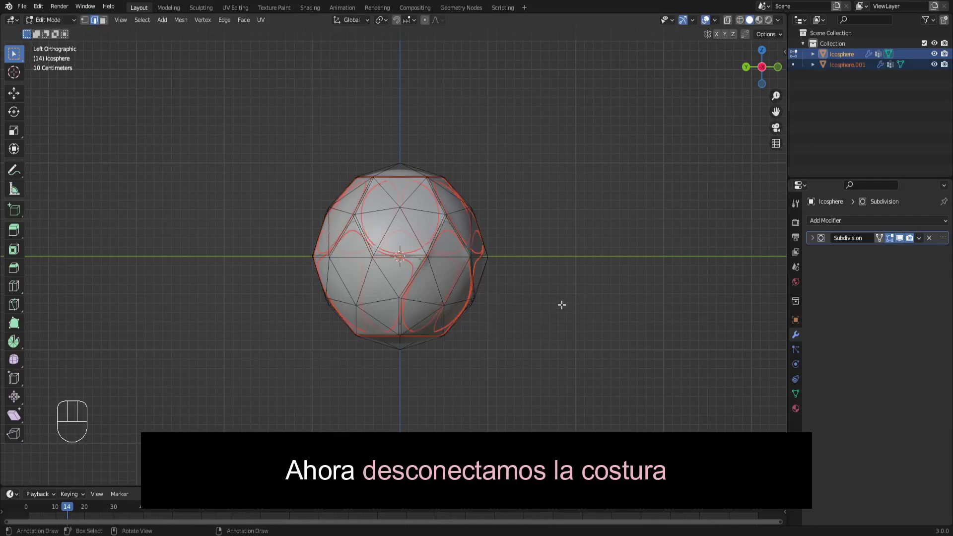
{"action": "key", "text": "Tab"}
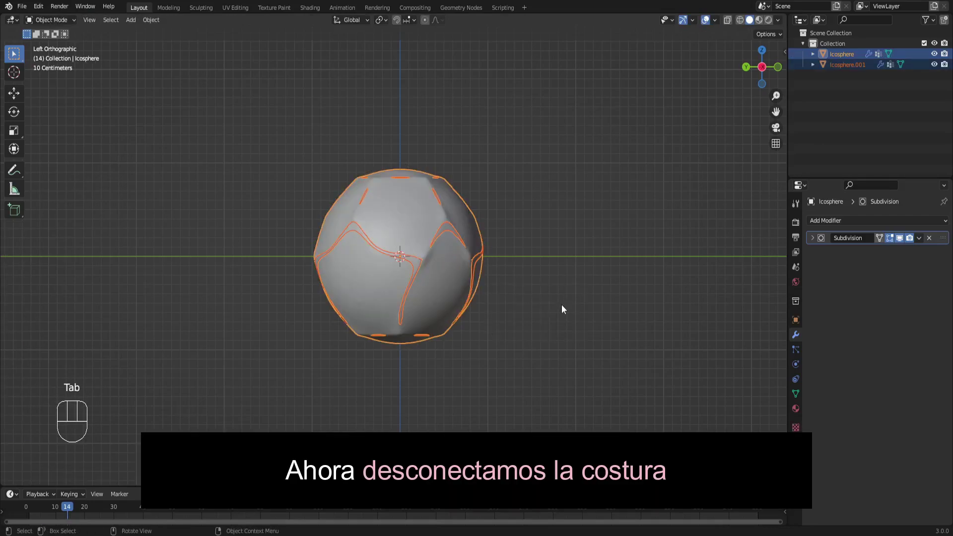
{"action": "left_click", "coordinate": [455, 290]}
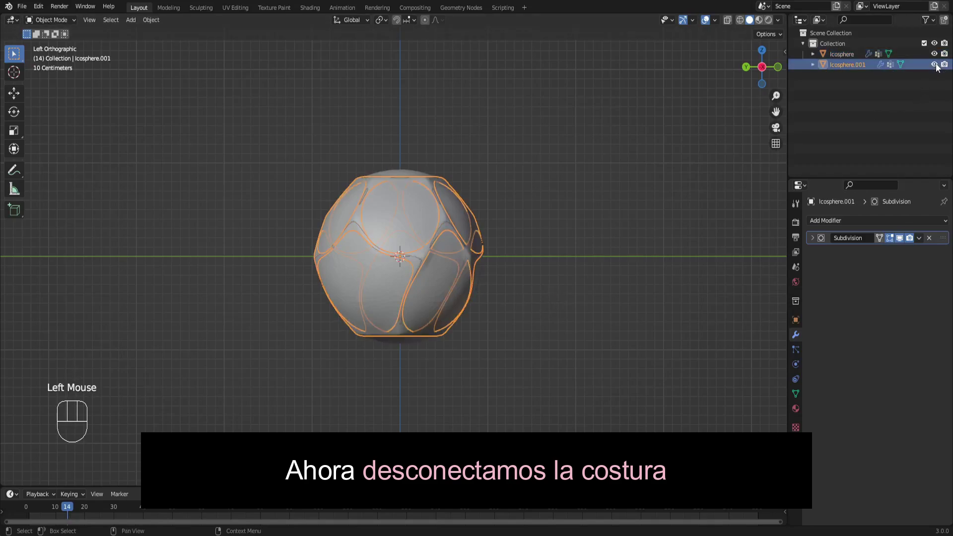
{"action": "left_click", "coordinate": [937, 65]}
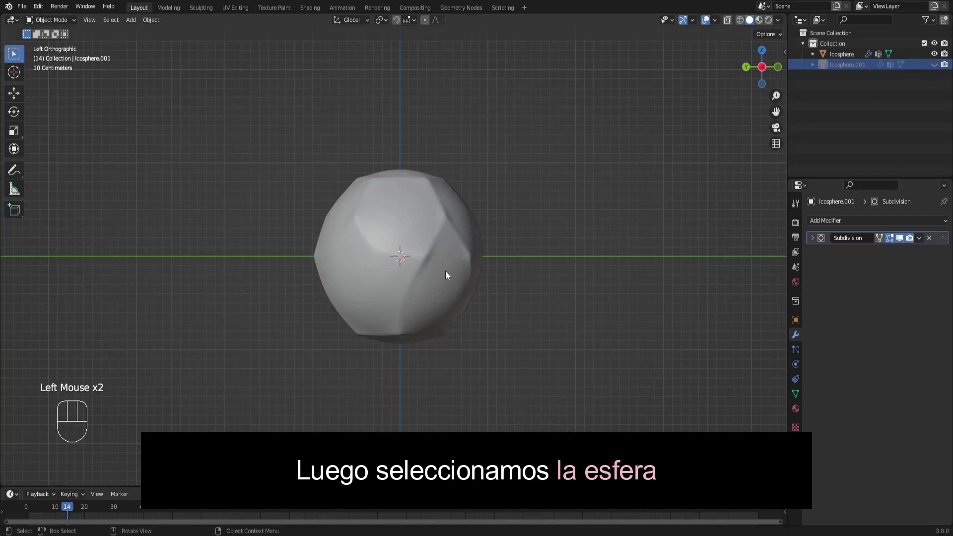
Add a Cloth simulation to the icosphere with Pressure switched on.
{"action": "left_click", "coordinate": [447, 276]}
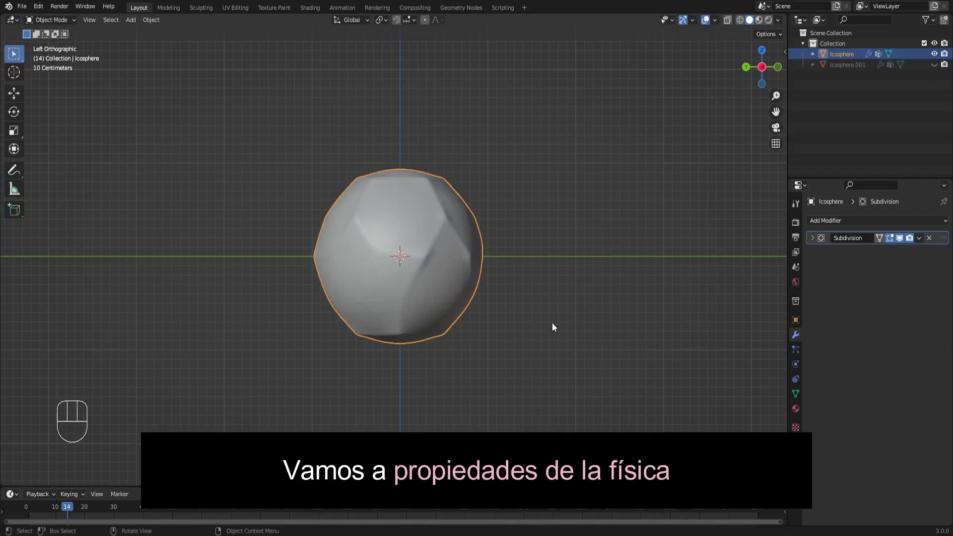
{"action": "left_click", "coordinate": [797, 367]}
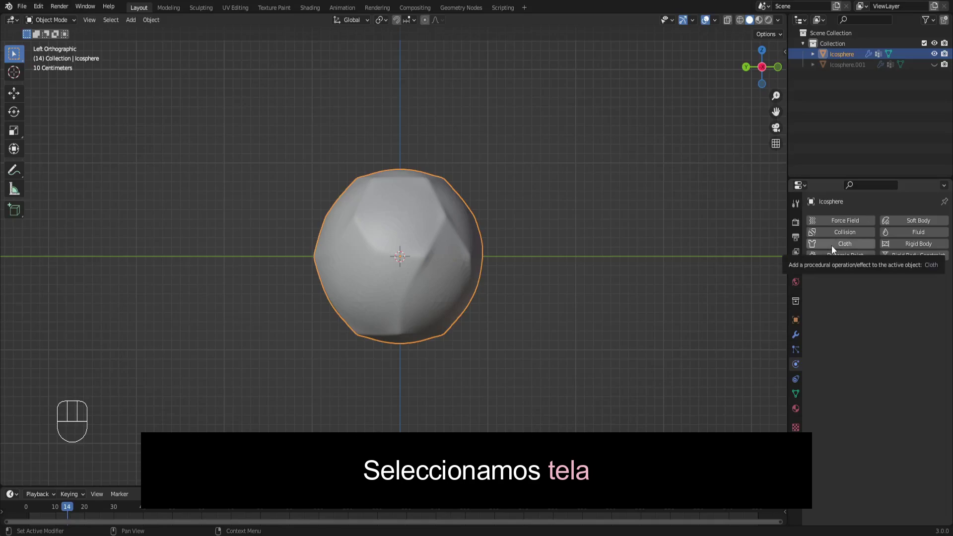
{"action": "left_click", "coordinate": [833, 247]}
{"action": "scroll", "scroll_direction": "down", "scroll_amount": 3}
{"action": "scroll", "scroll_direction": "up", "scroll_amount": 3}
{"action": "scroll", "scroll_direction": "down", "scroll_amount": 3}
{"action": "scroll", "scroll_direction": "down", "scroll_amount": 3}
{"action": "left_click", "coordinate": [831, 298]}
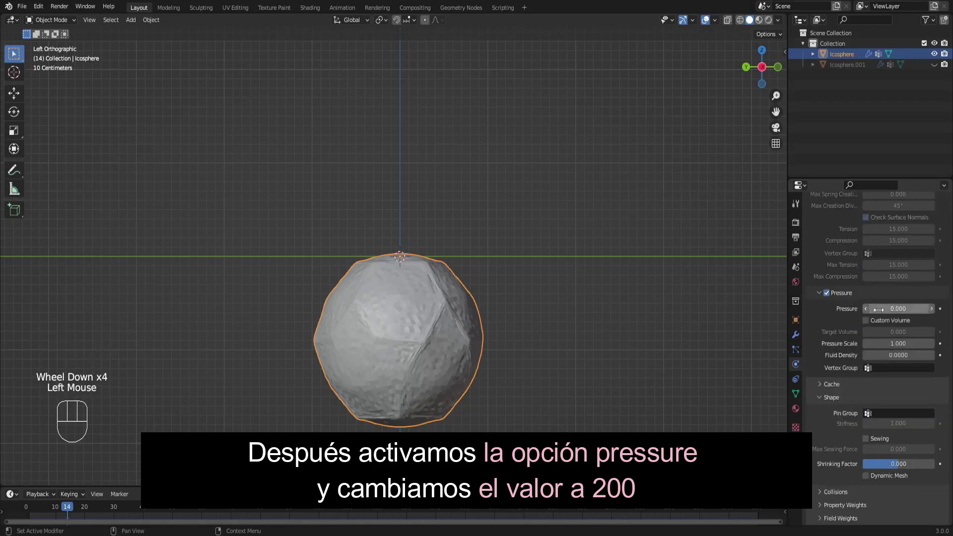
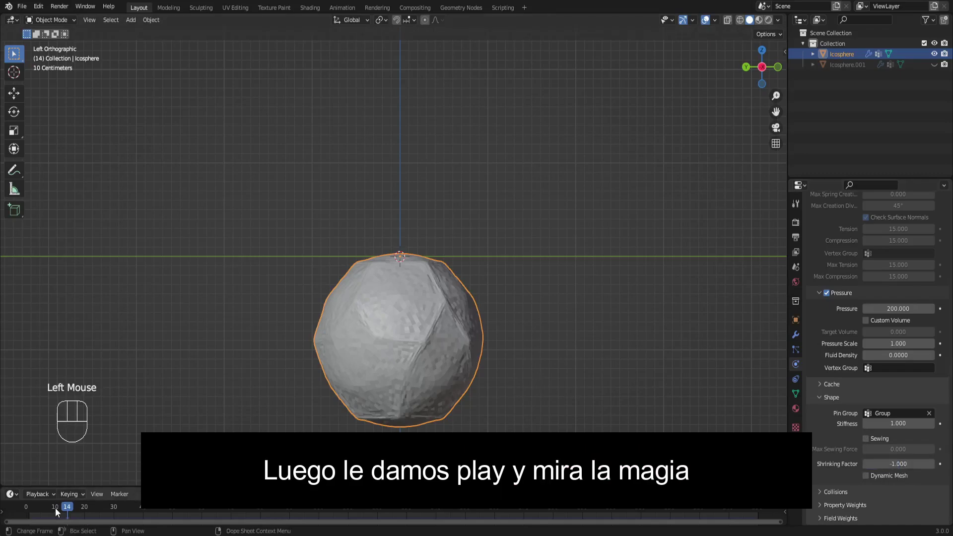
Play the simulation to inflate the sphere, shade it smooth, and unhide Icosphere.001.
{"action": "left_click_drag", "start_coordinate": [71, 511], "coordinate": [109, 434]}
{"action": "key", "text": "space"}
{"action": "key", "text": "space"}
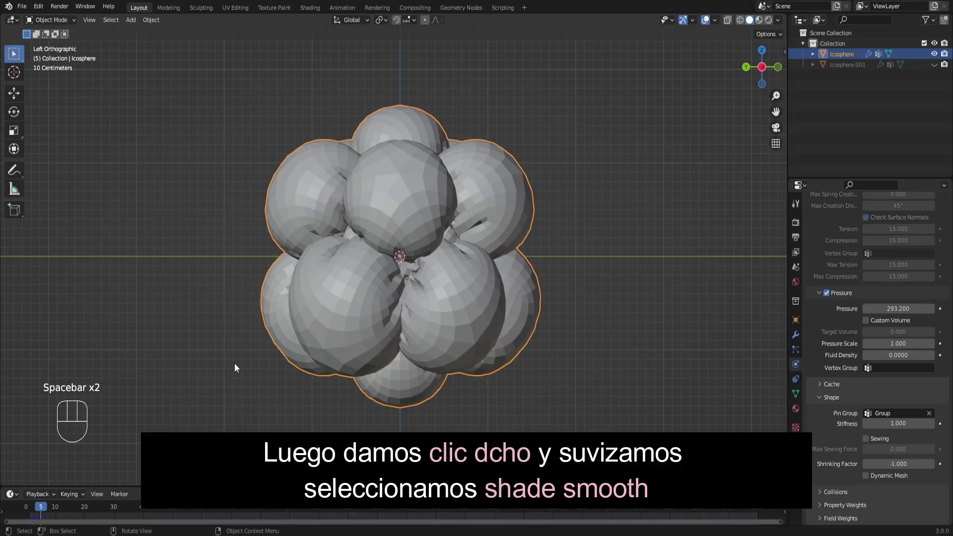
{"action": "left_click_drag", "start_coordinate": [344, 312], "coordinate": [324, 311]}
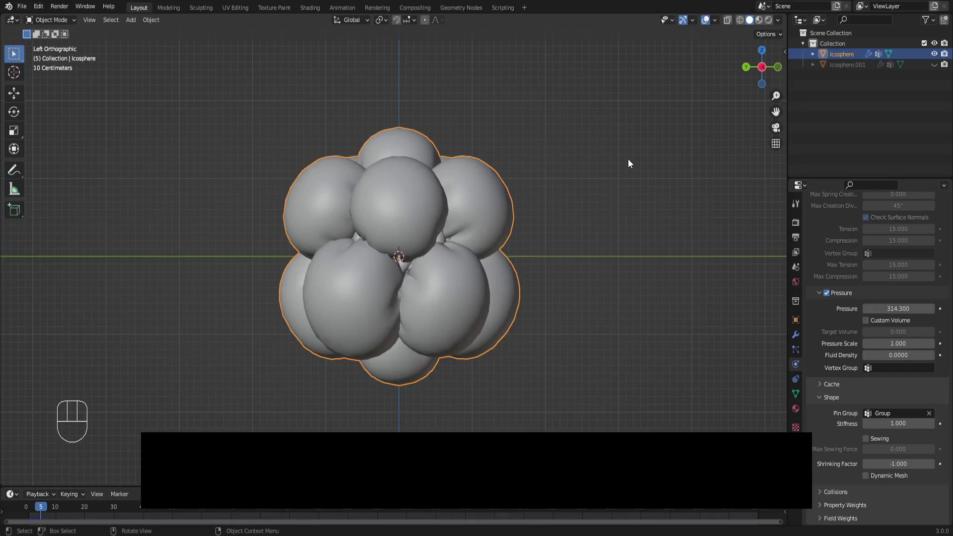
{"action": "left_click", "coordinate": [937, 66]}
{"action": "left_click", "coordinate": [854, 71]}
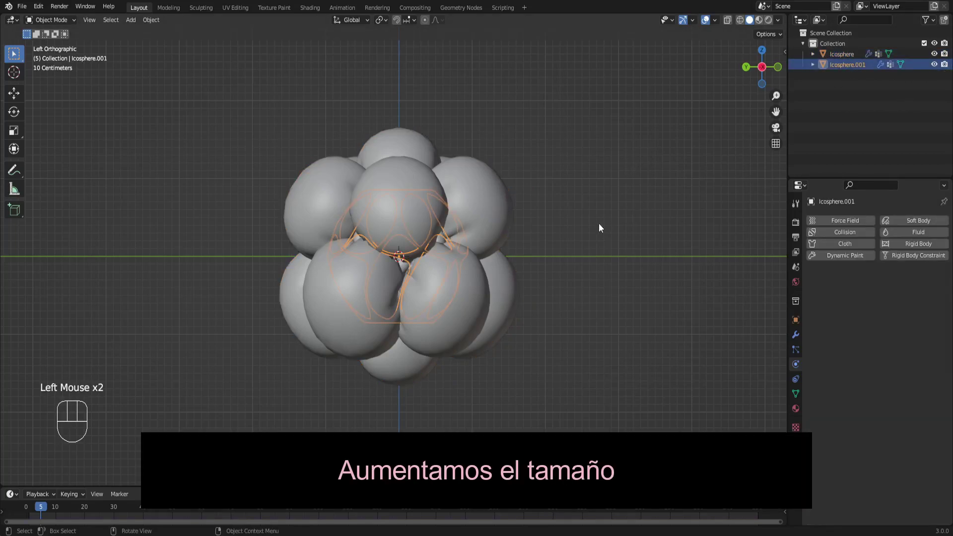
Scale up Icosphere.001 and raise its Subdivision Levels Viewport to 3.
{"action": "key", "text": "s"}
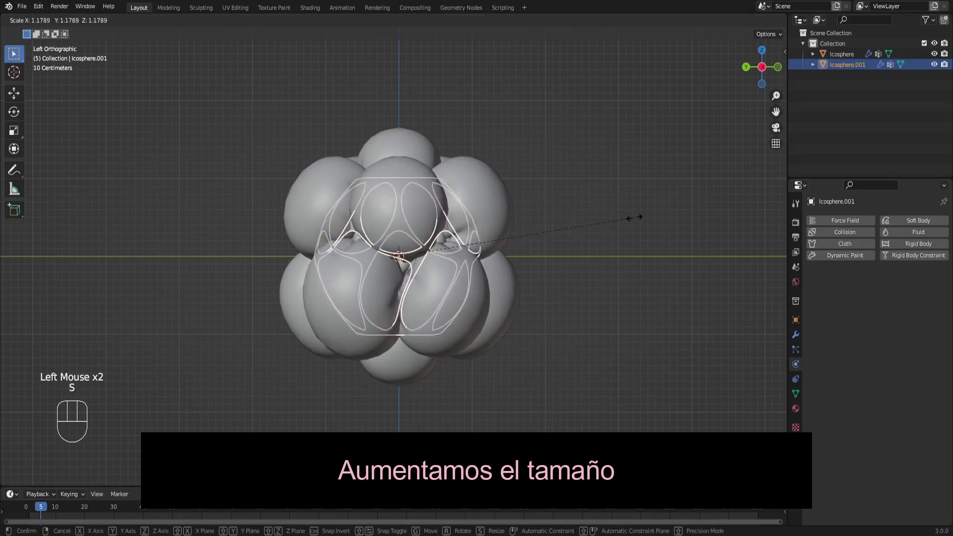
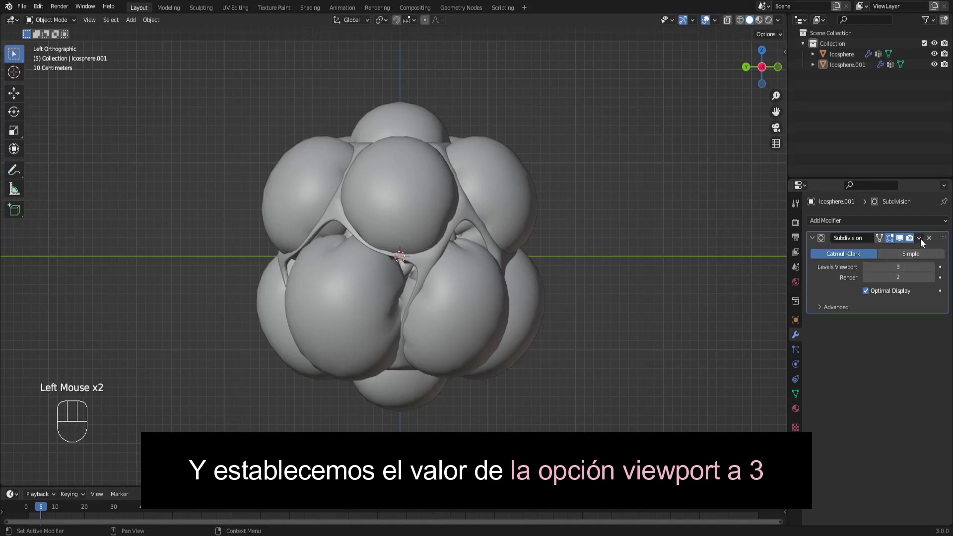
{"action": "left_click_drag", "start_coordinate": [922, 241], "coordinate": [772, 267]}
{"action": "scroll", "scroll_direction": "down", "scroll_amount": 3}
{"action": "key", "text": "shift+a"}
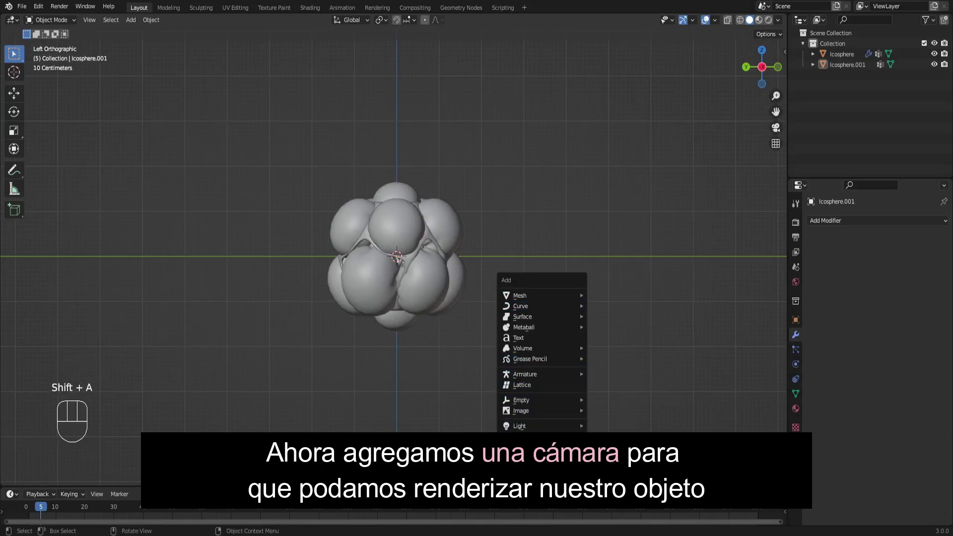
Add a camera and move it along X out in front of the bubble cluster.
{"action": "left_click", "coordinate": [783, 72]}
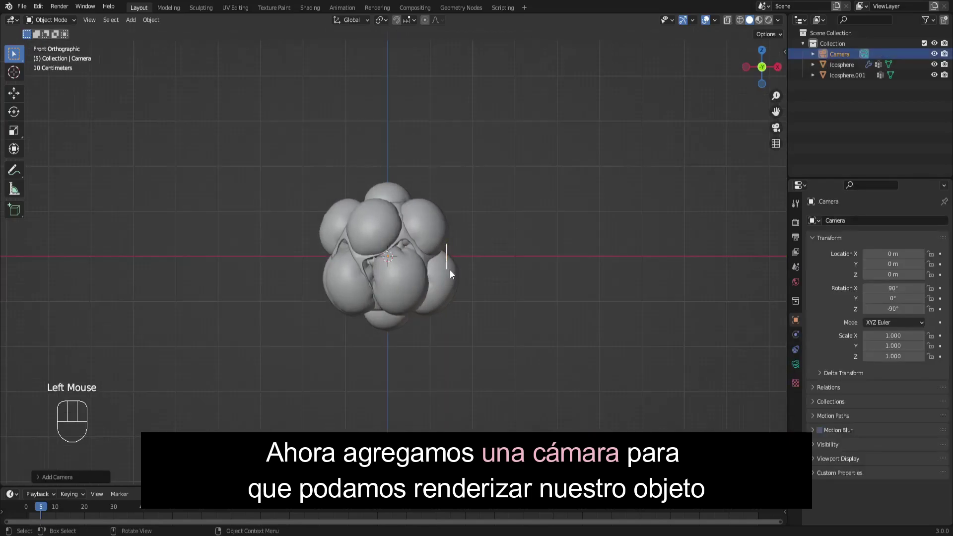
{"action": "scroll", "scroll_direction": "down", "scroll_amount": 3}
{"action": "key", "text": "g"}
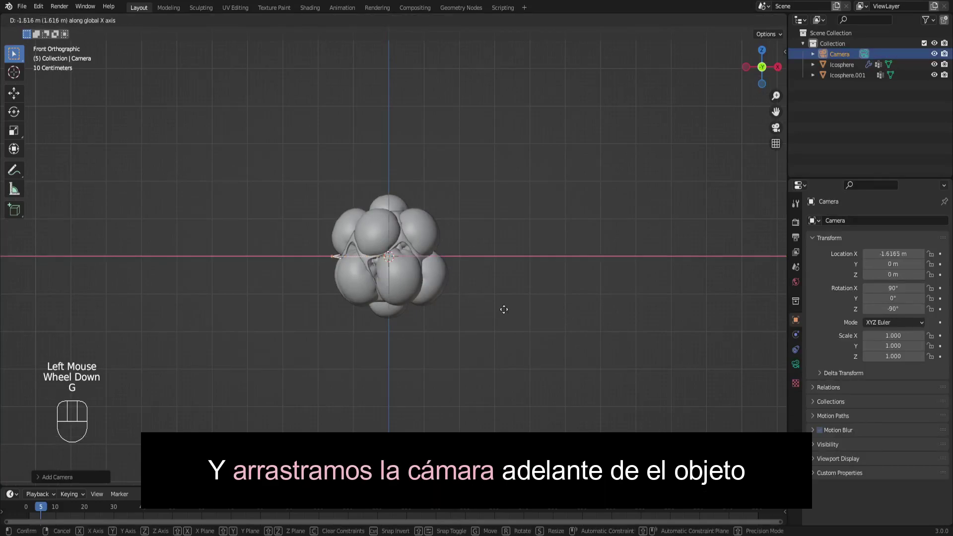